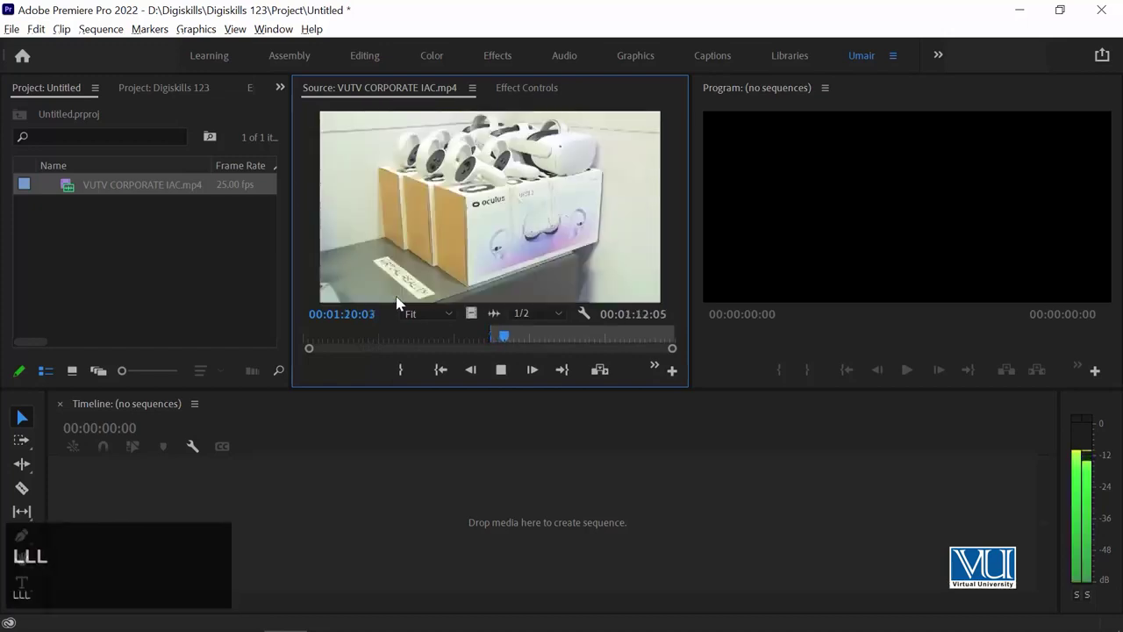
Step: Scrub through VUTV CORPORATE IAC.mp4 in the Source Monitor before building the sequence
text(lll)
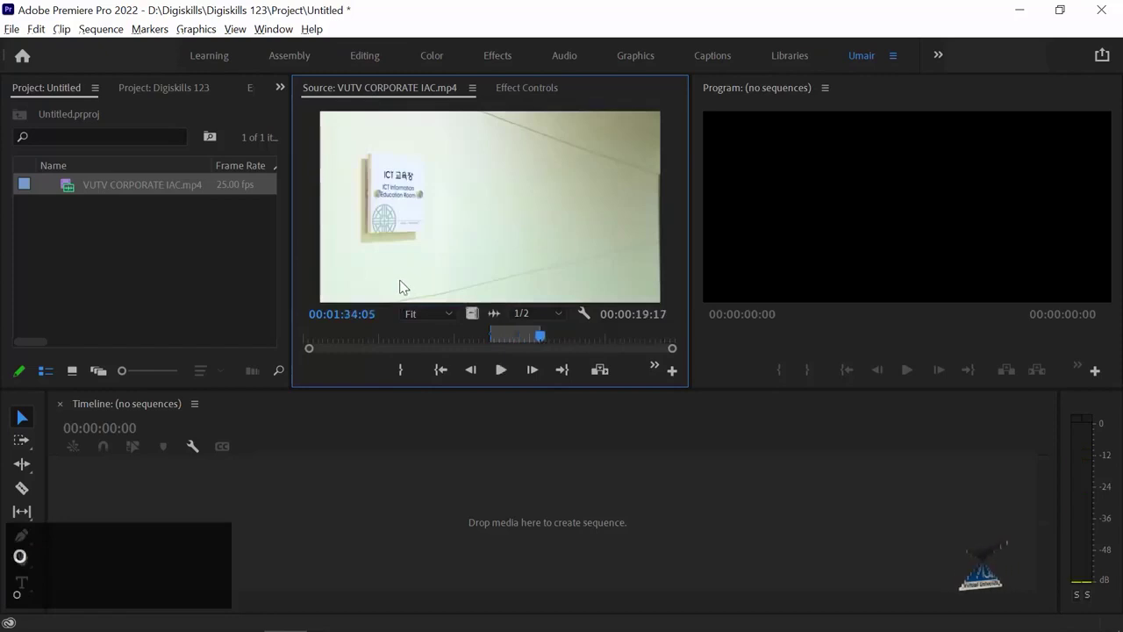
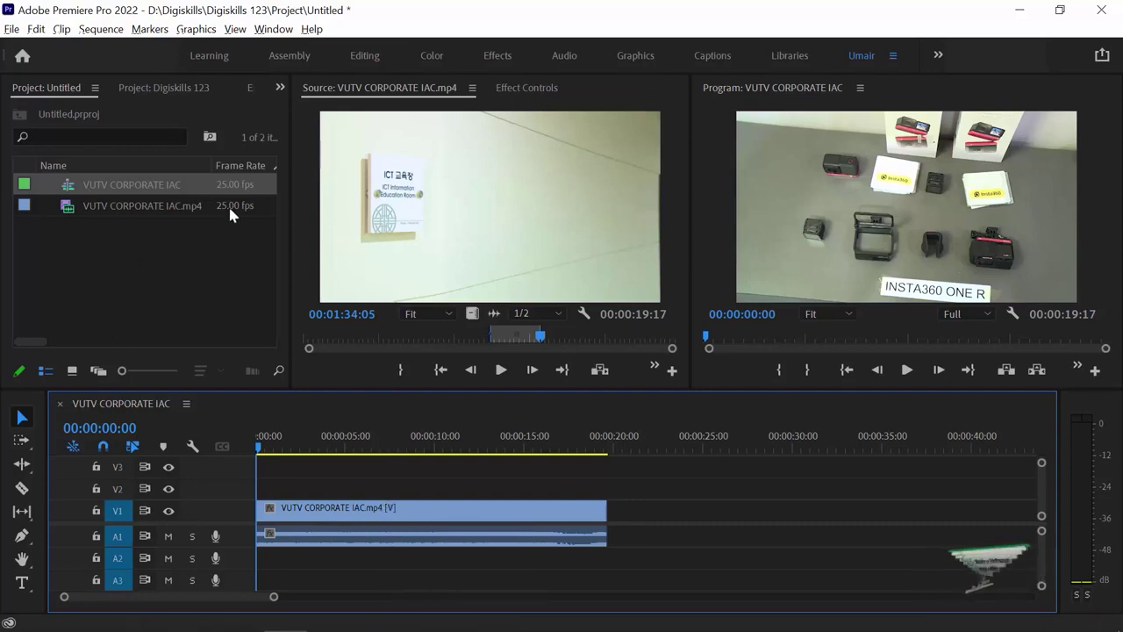
Step: Select the new VUTV CORPORATE IAC sequence in the Project panel
click(308, 516)
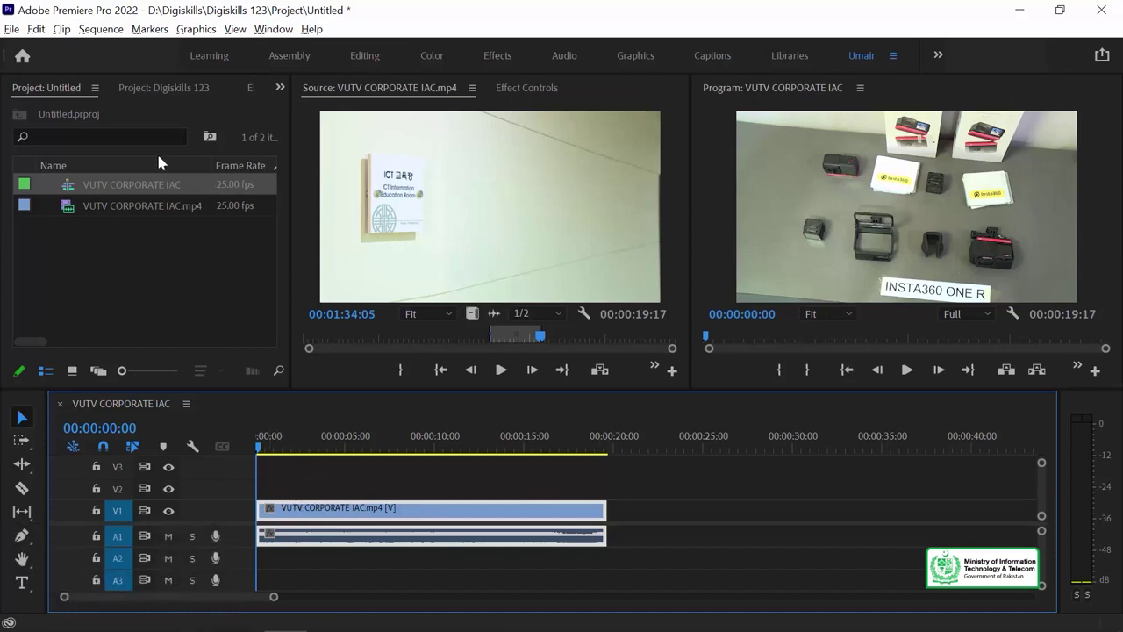
Step: Review Sequence Settings (1920×1080, 25 fps, 48 kHz) and dismiss the dialog unchanged
click(111, 36)
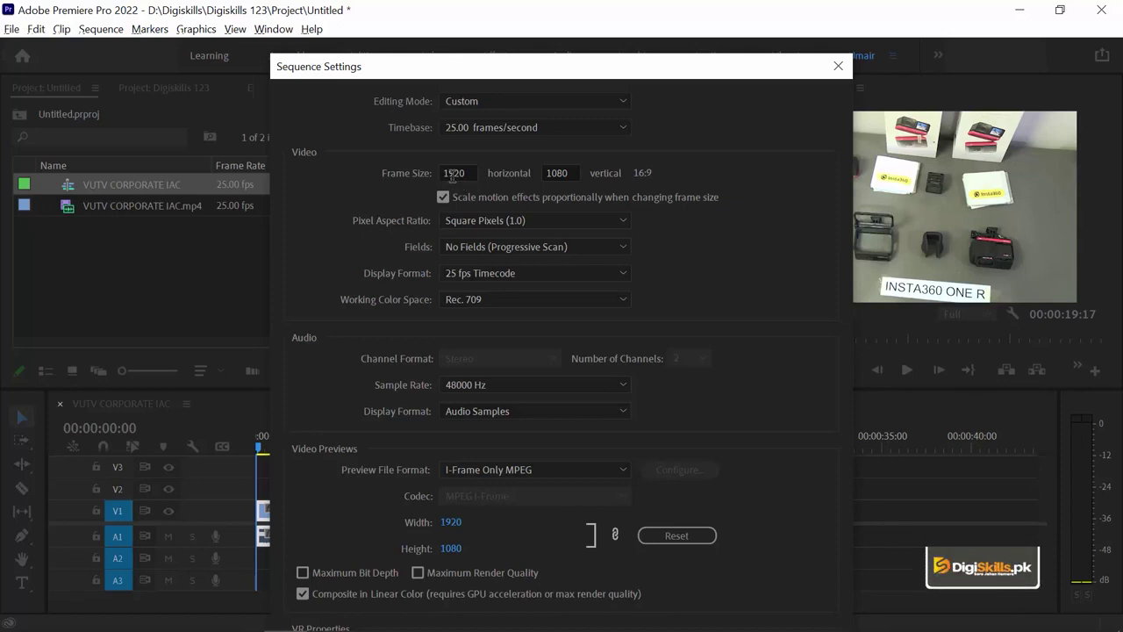
drag(641, 63, 143, 247)
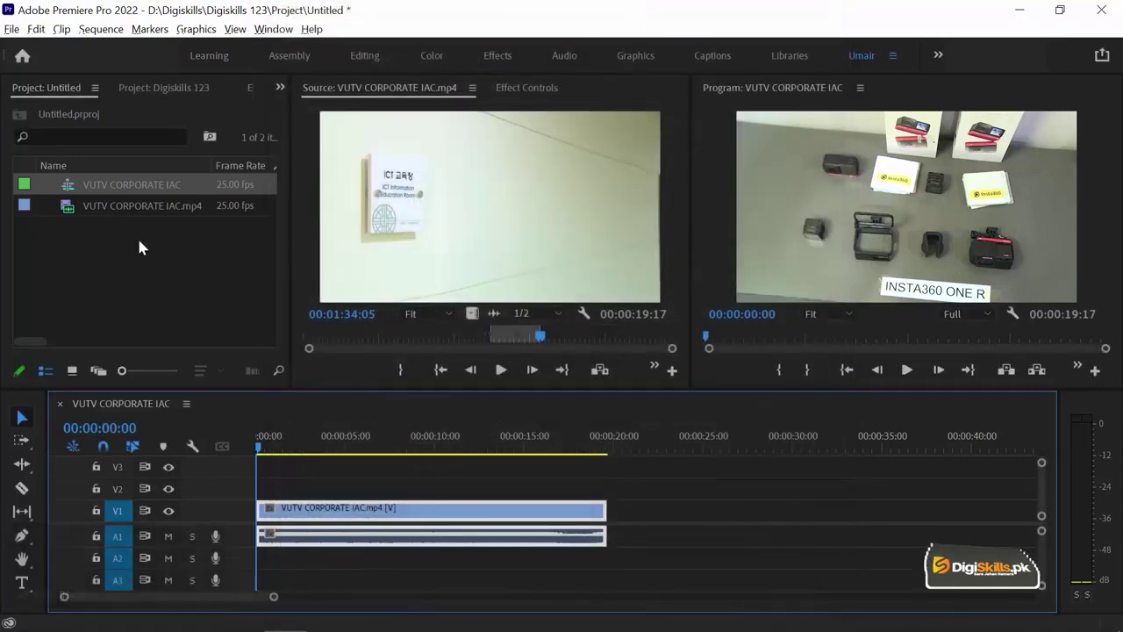
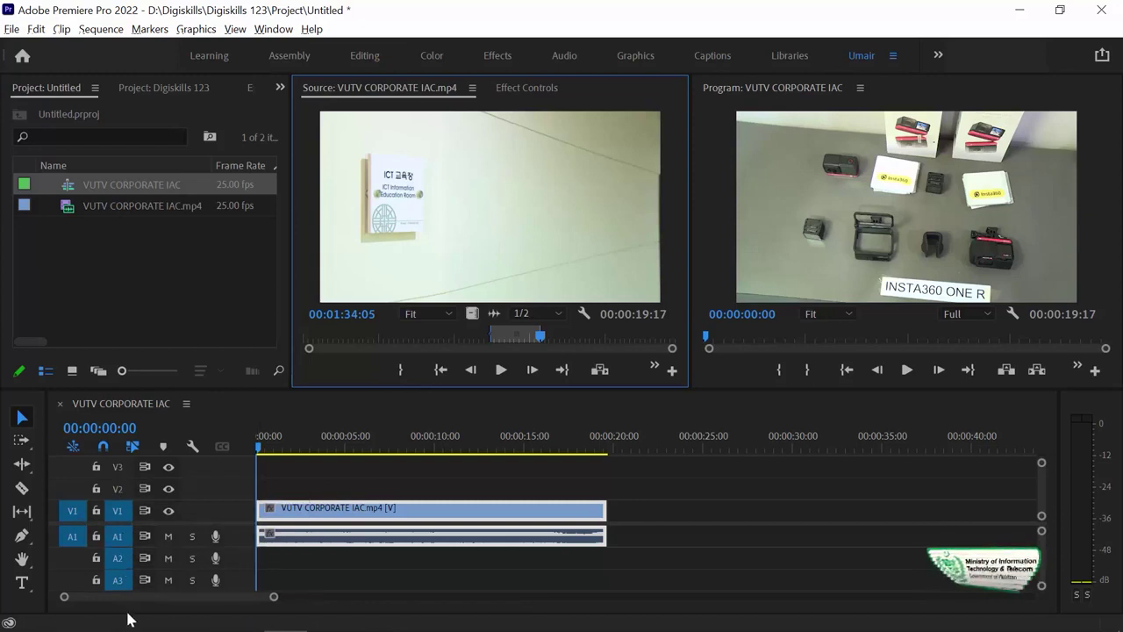
Step: Zoom the timeline in on the clip, play from the start and pause around six seconds
key(alt+=)
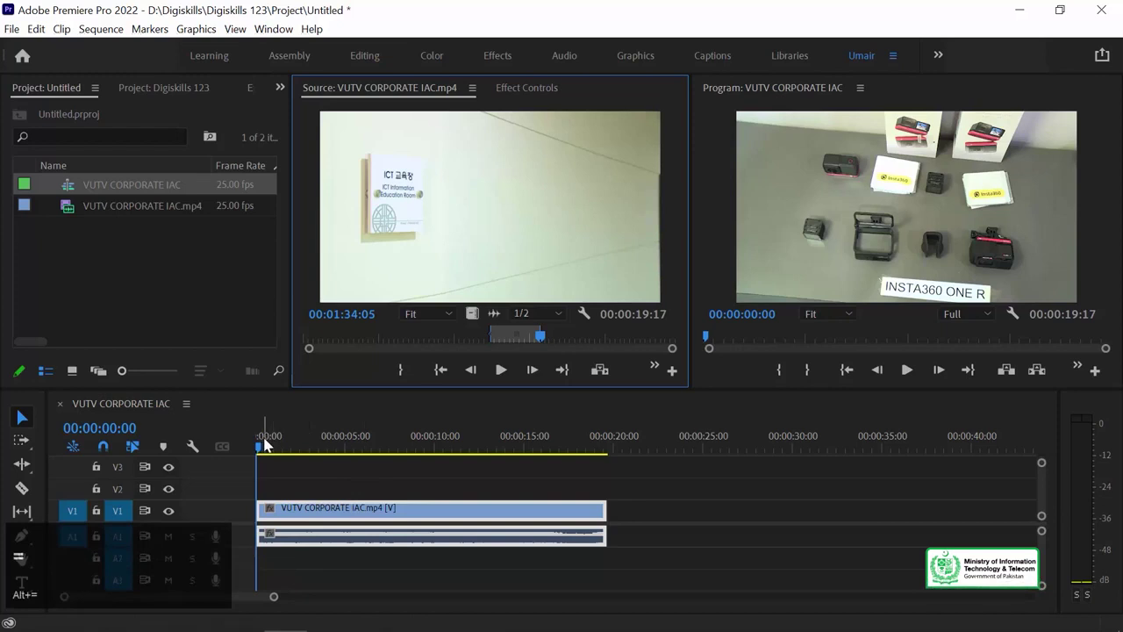
click(268, 445)
key(alt+=)
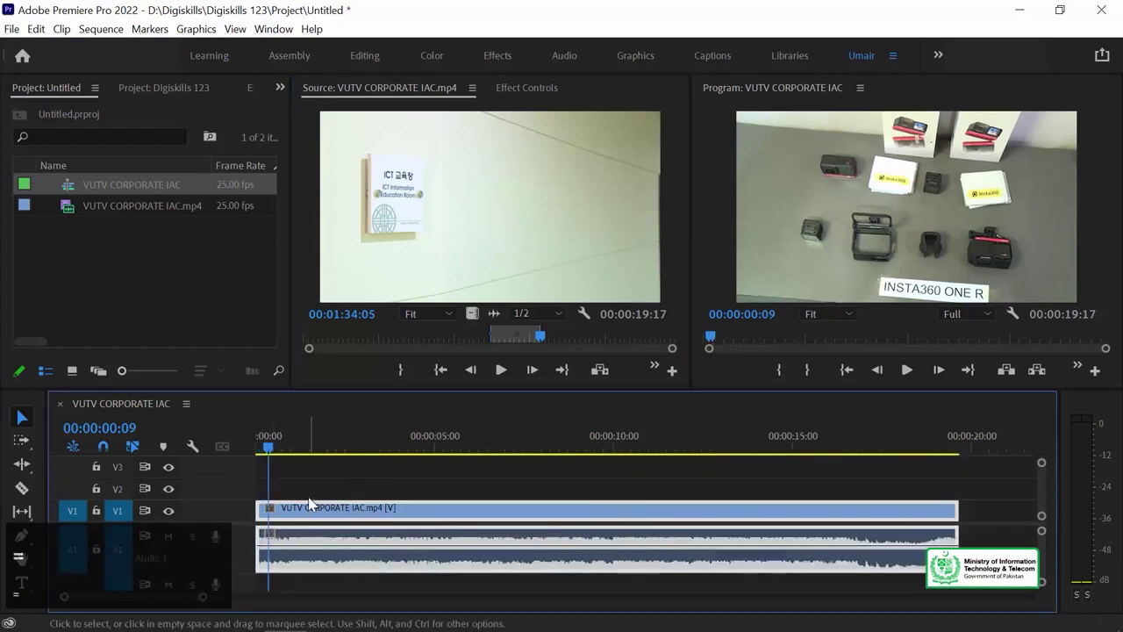
key(space)
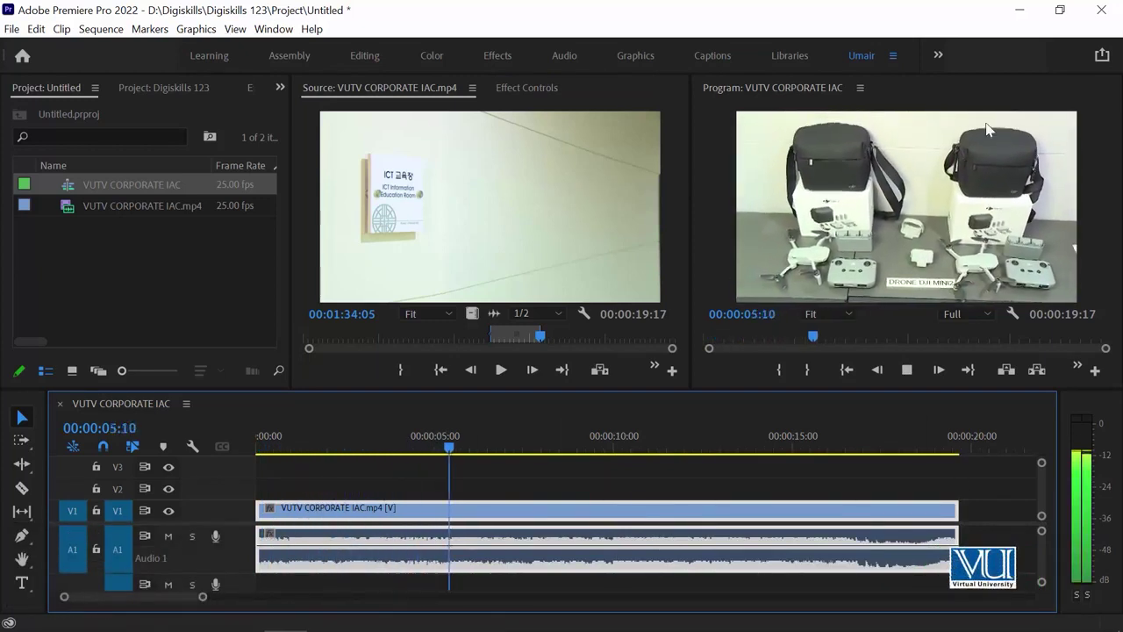
key(space)
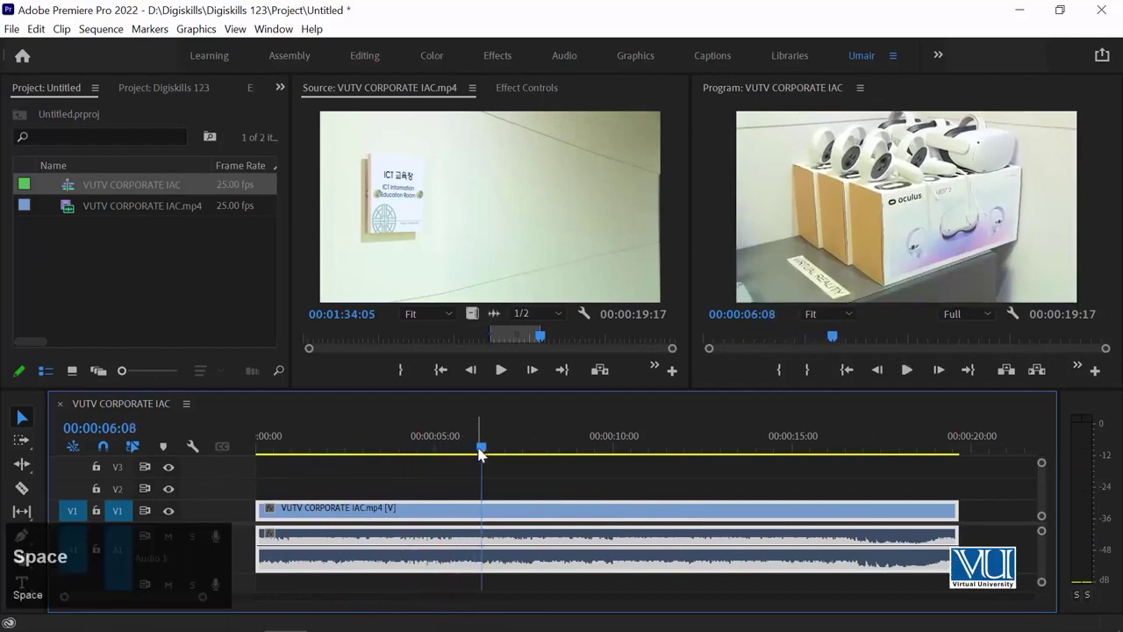
click(488, 448)
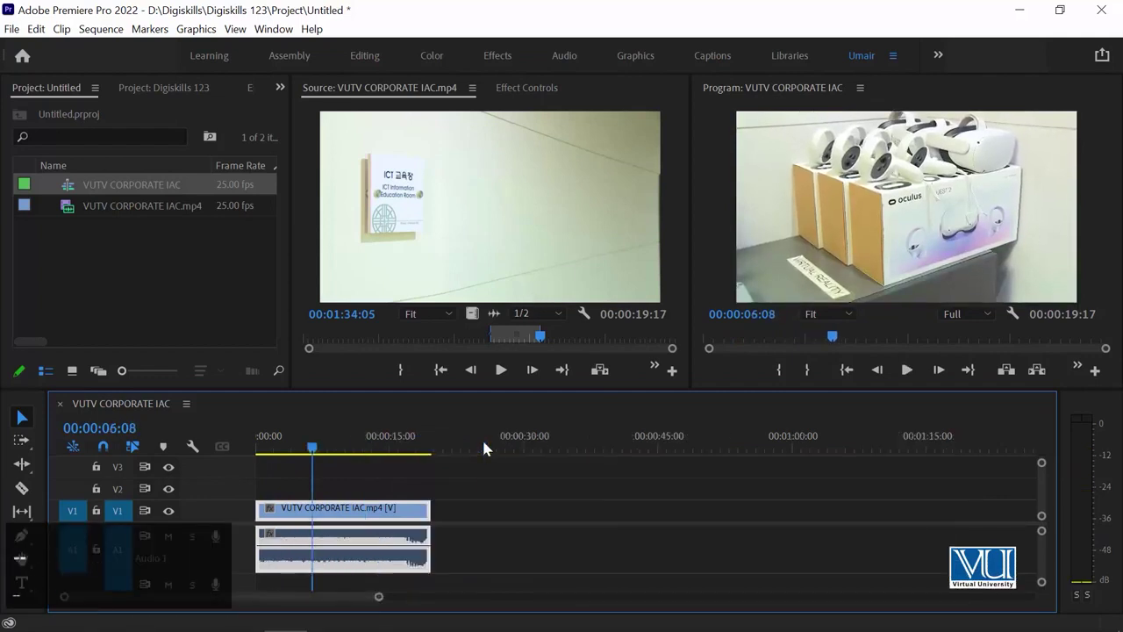
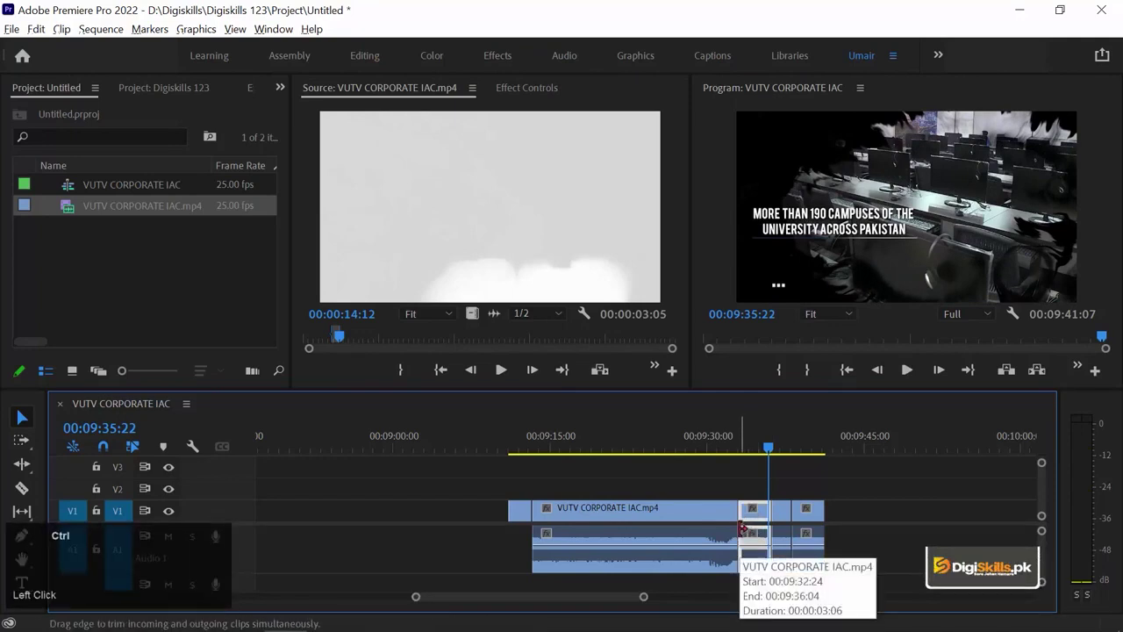
Step: Jump from the sequence start to its end at 9:41:07, with the final cut pieces in view
key(ctrl+c)
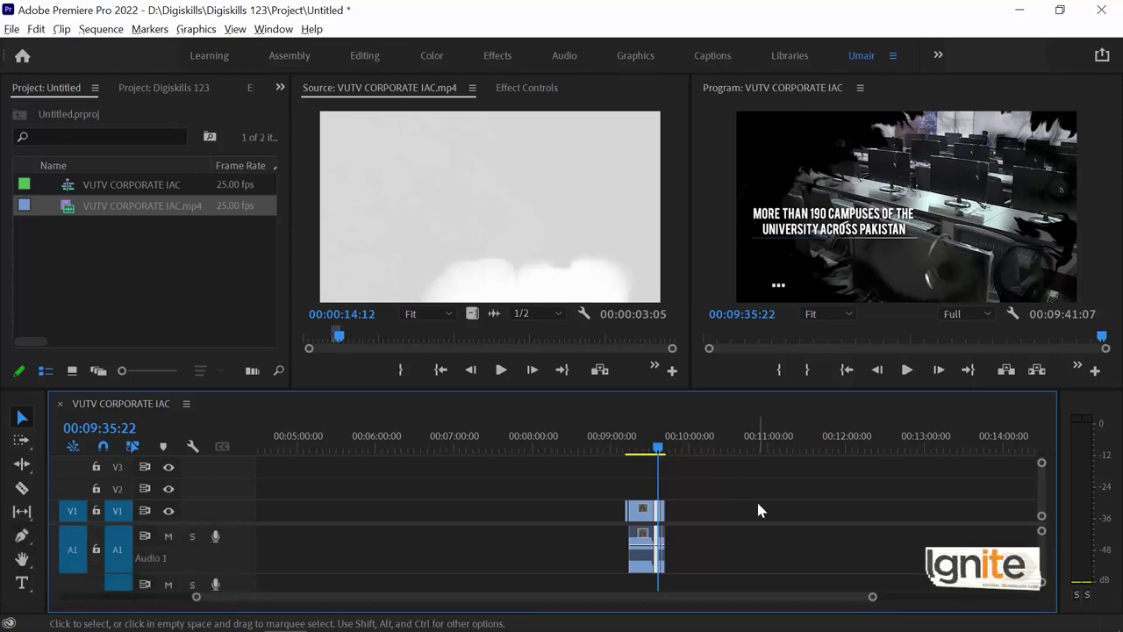
key(Home)
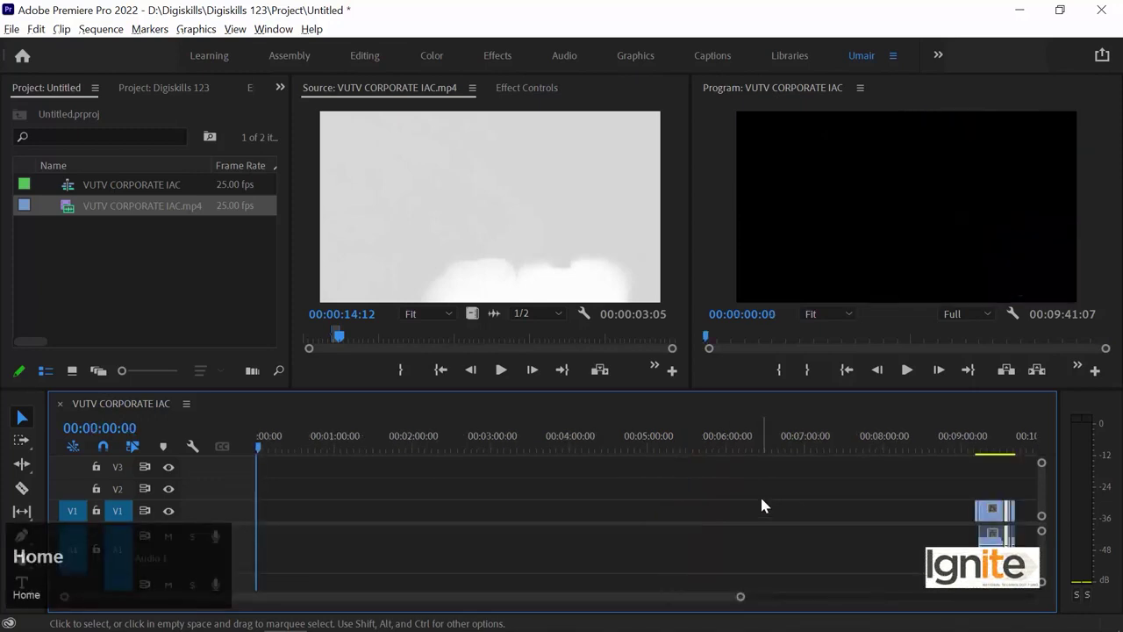
key(ctrl+v)
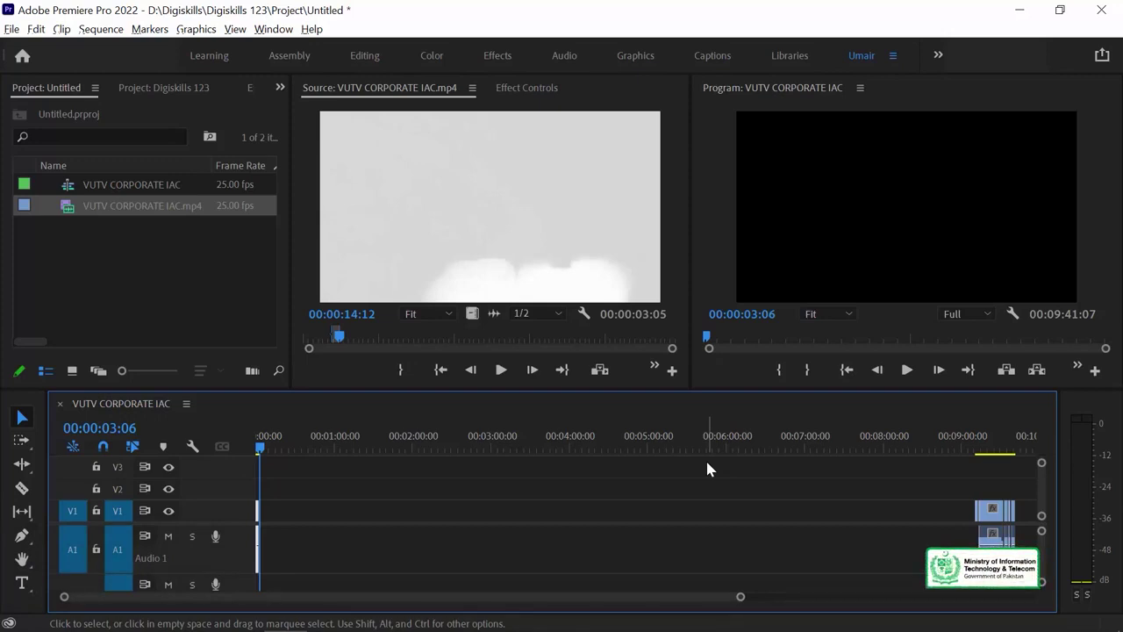
key(End)
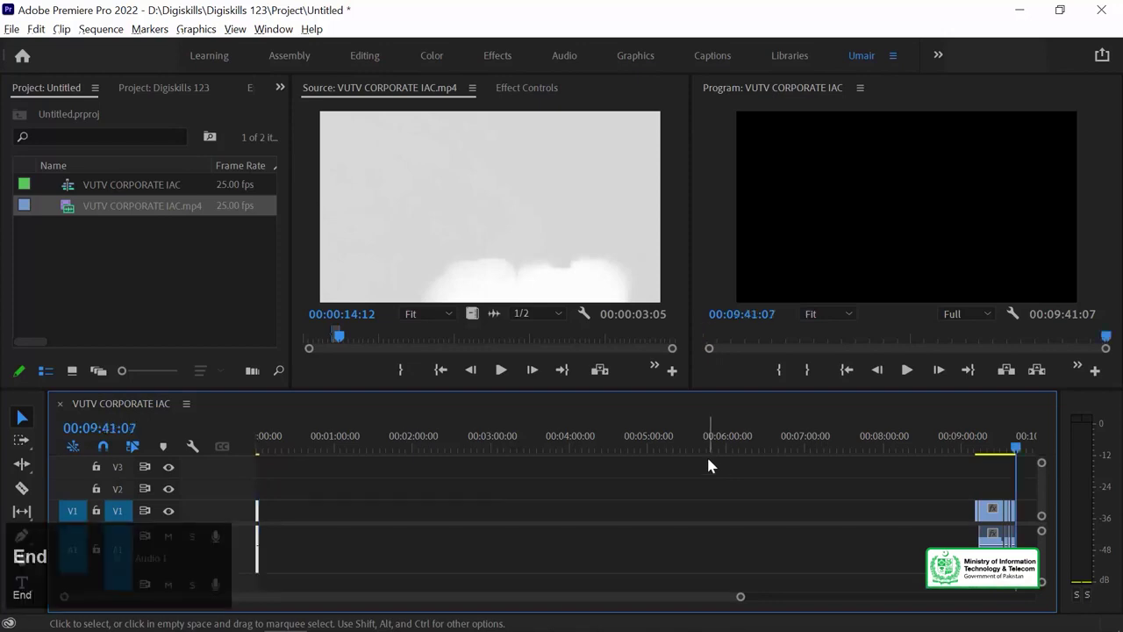
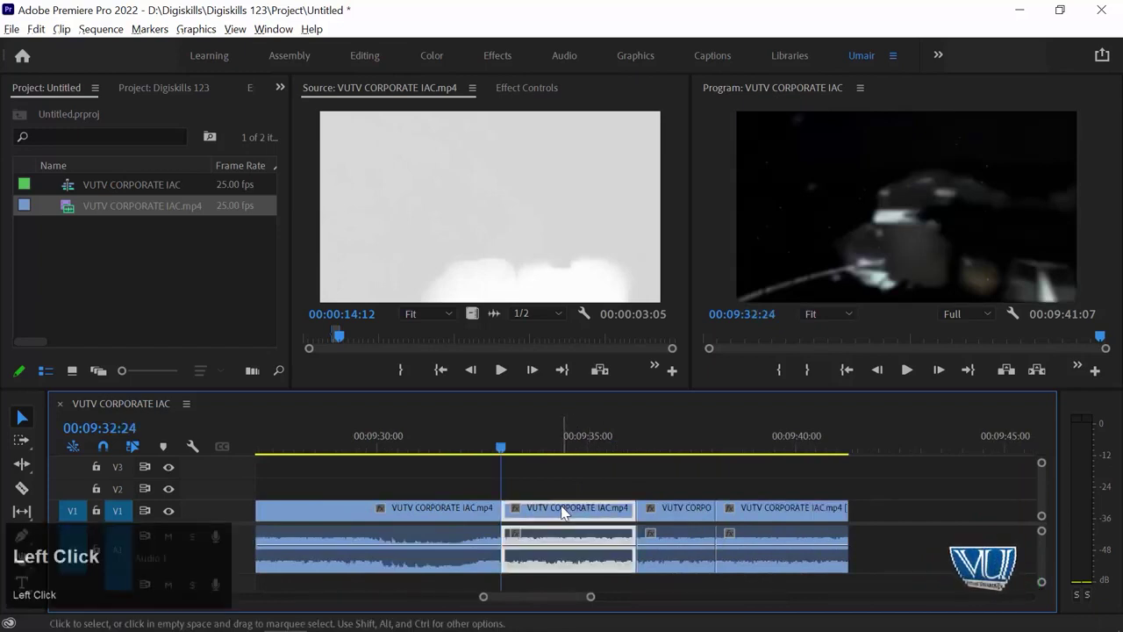
Step: Delete the clip piece from 09:32:24 to 09:36:04, leaving a gap in the timeline
click(565, 511)
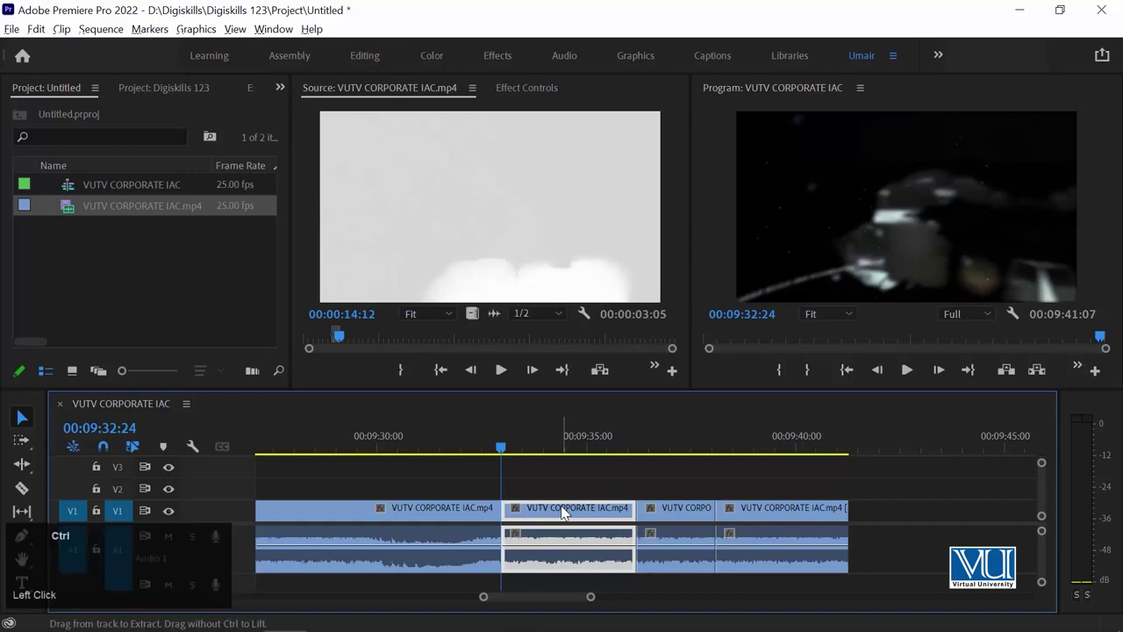
click(565, 511)
key(ctrl+x)
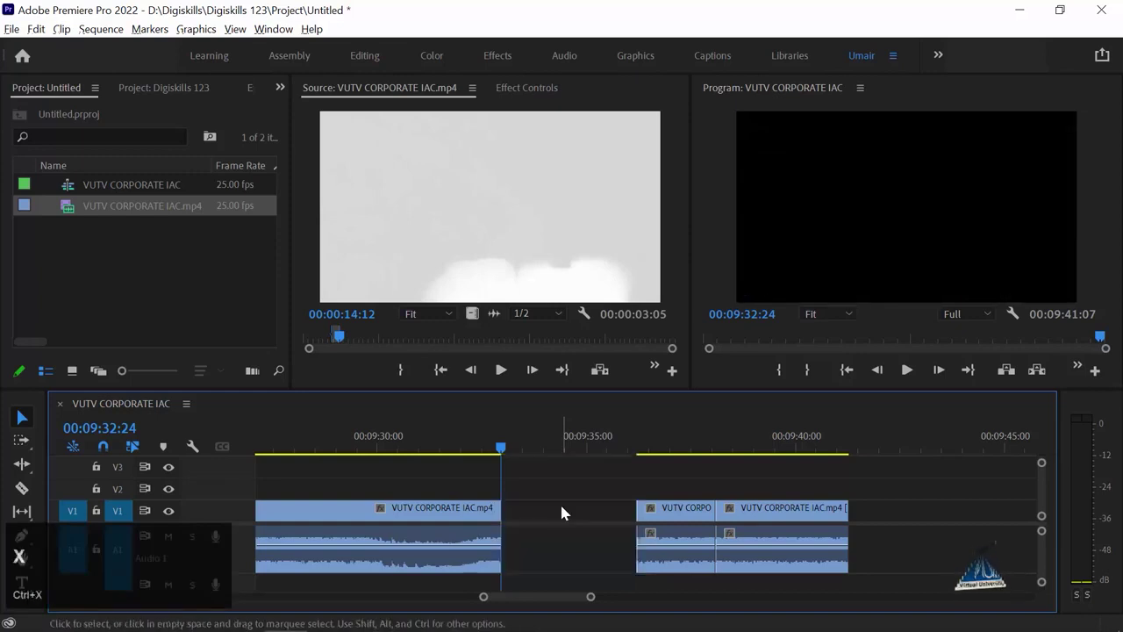
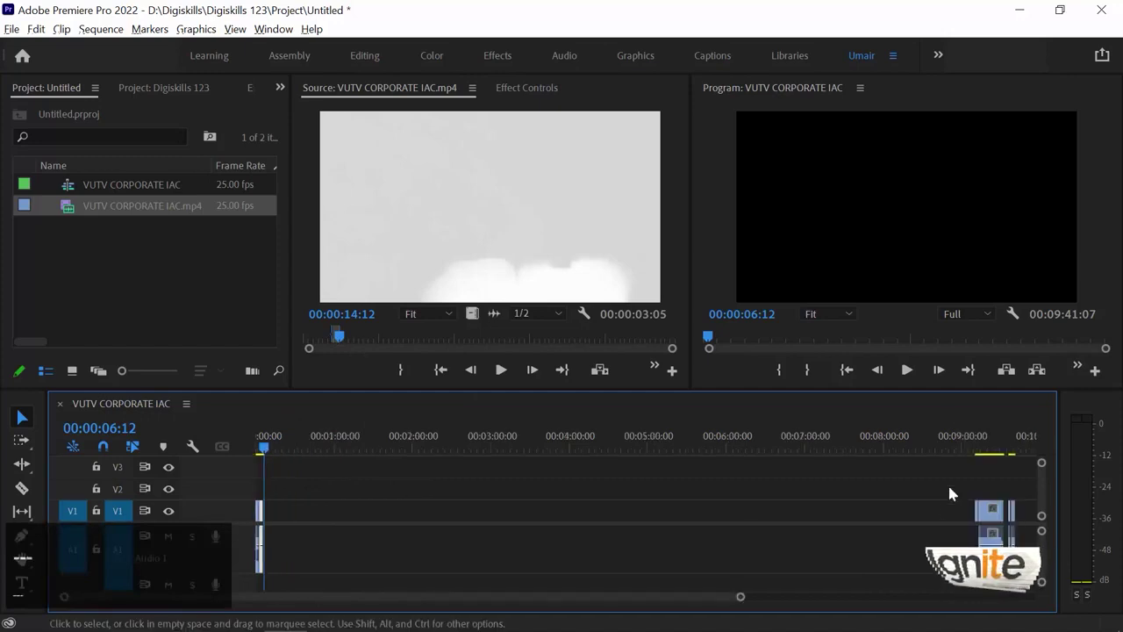
click(993, 444)
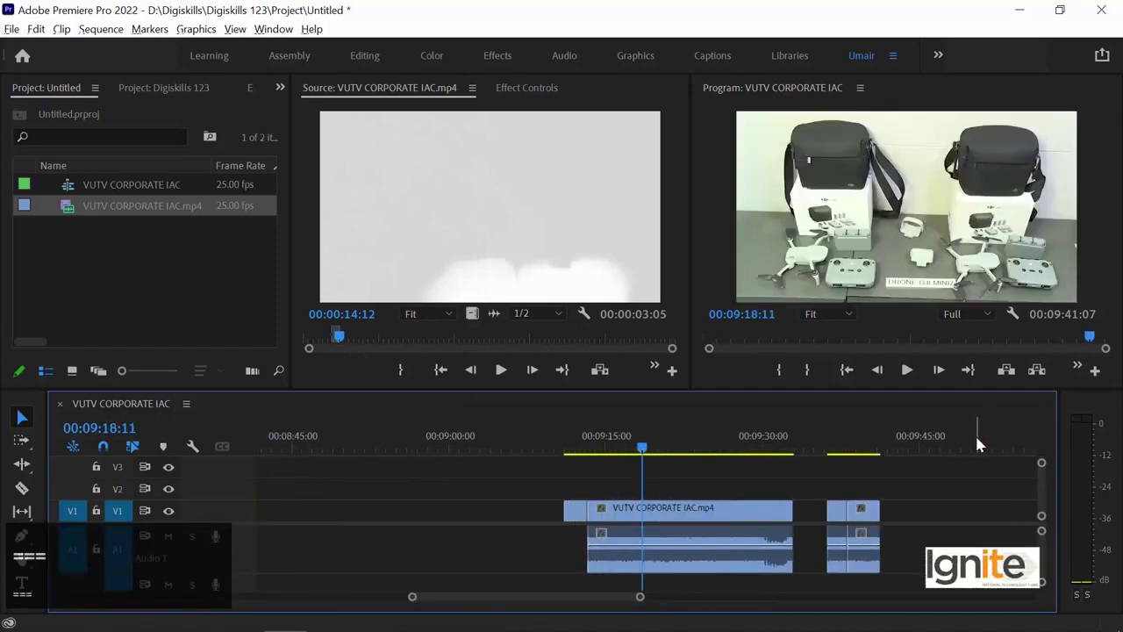
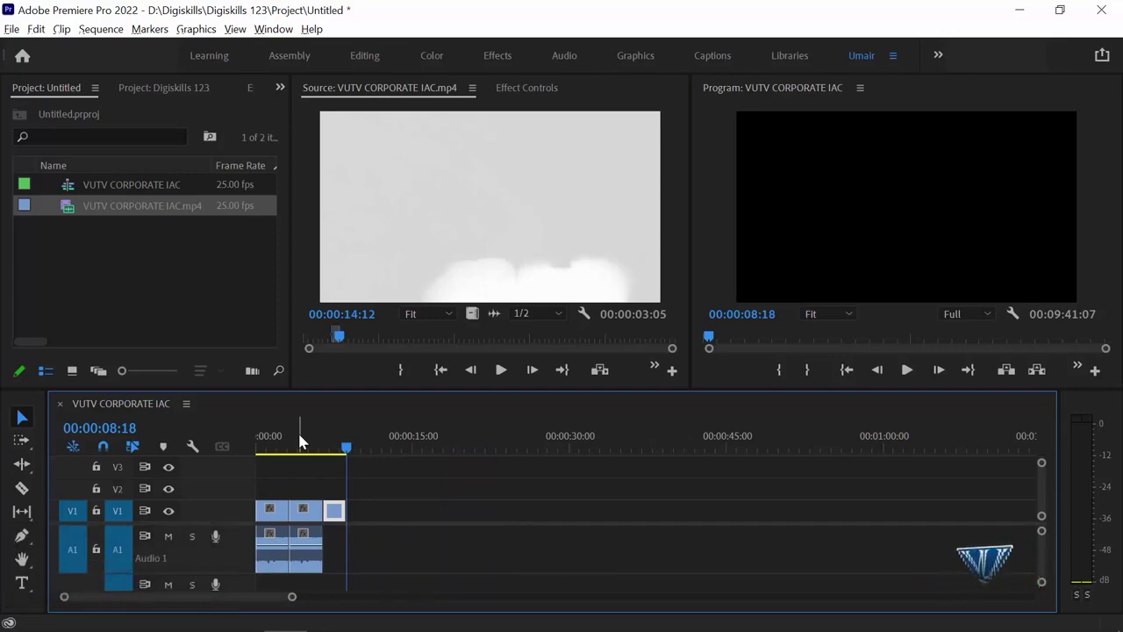
key(Down)
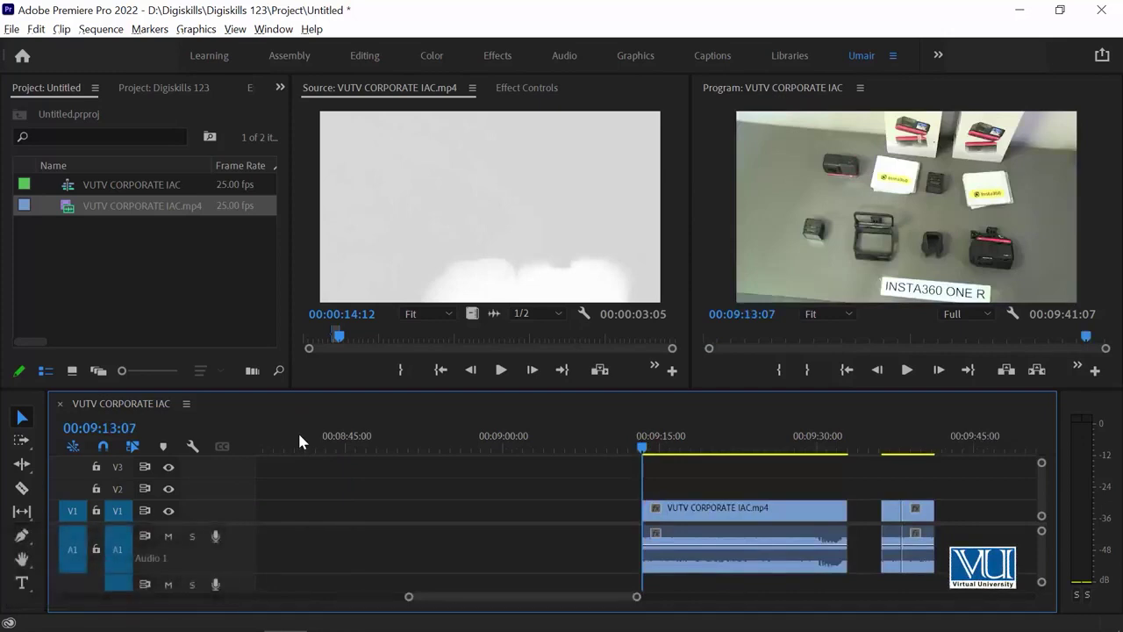
key(Down)
key(Down)
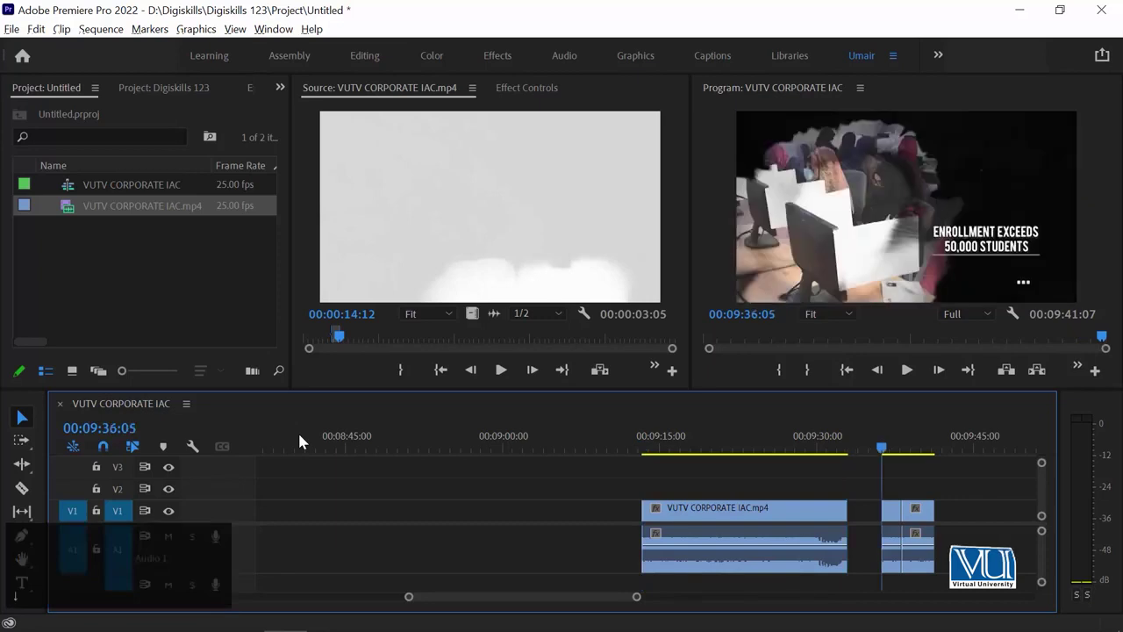
key(Down)
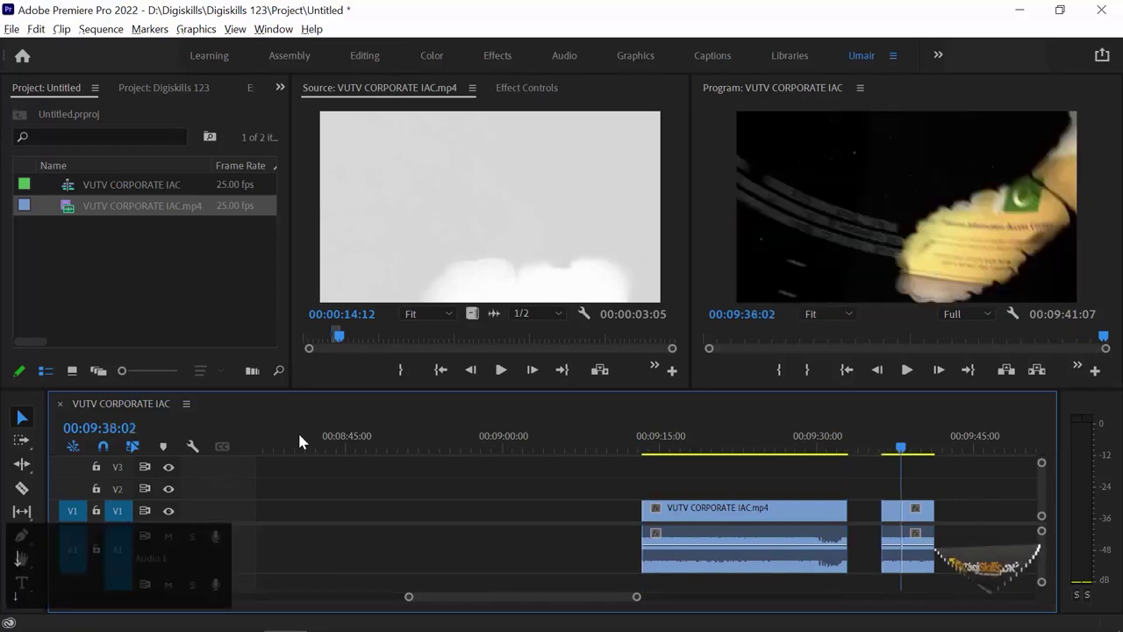
key(Up)
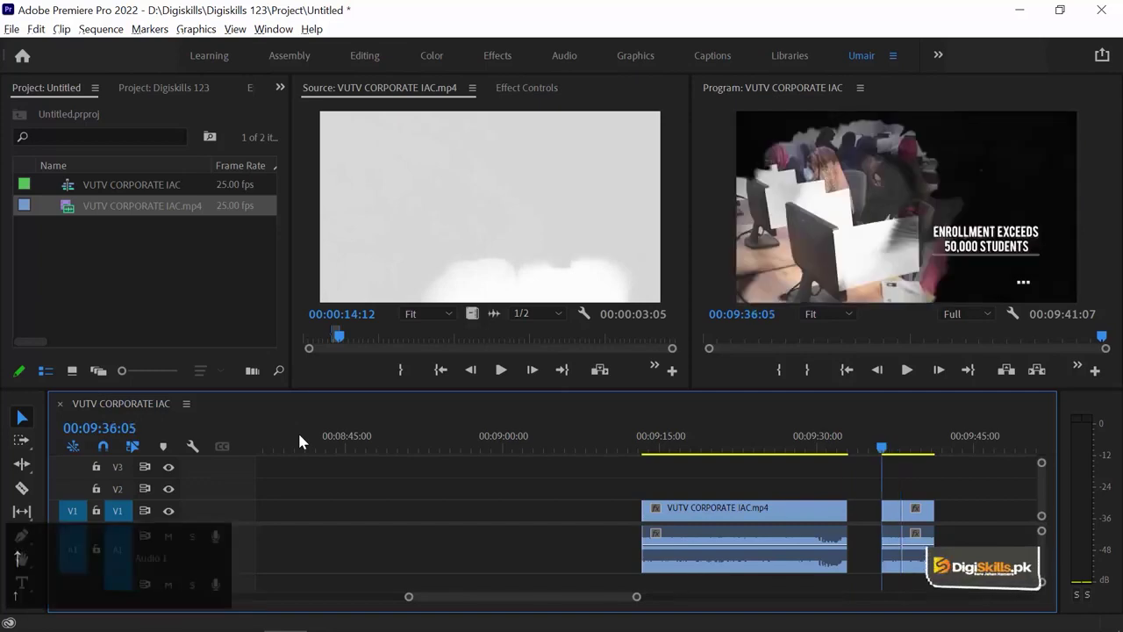
key(Up)
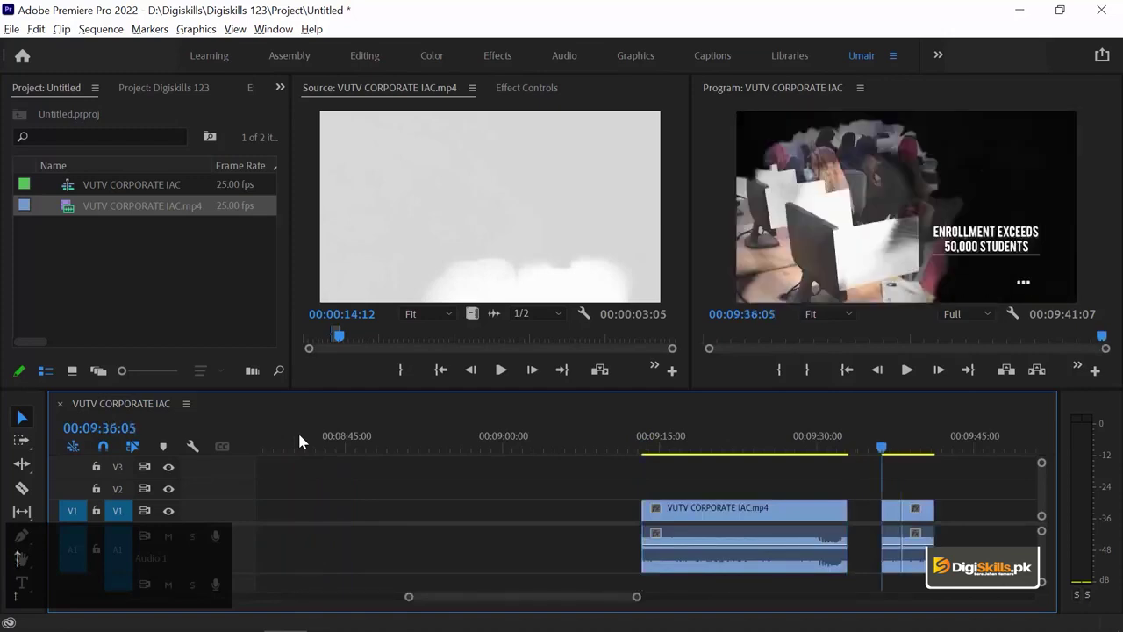
Step: Scrub through the final short piece, return to 09:36:05 and select the piece starting there
drag(462, 430, 885, 442)
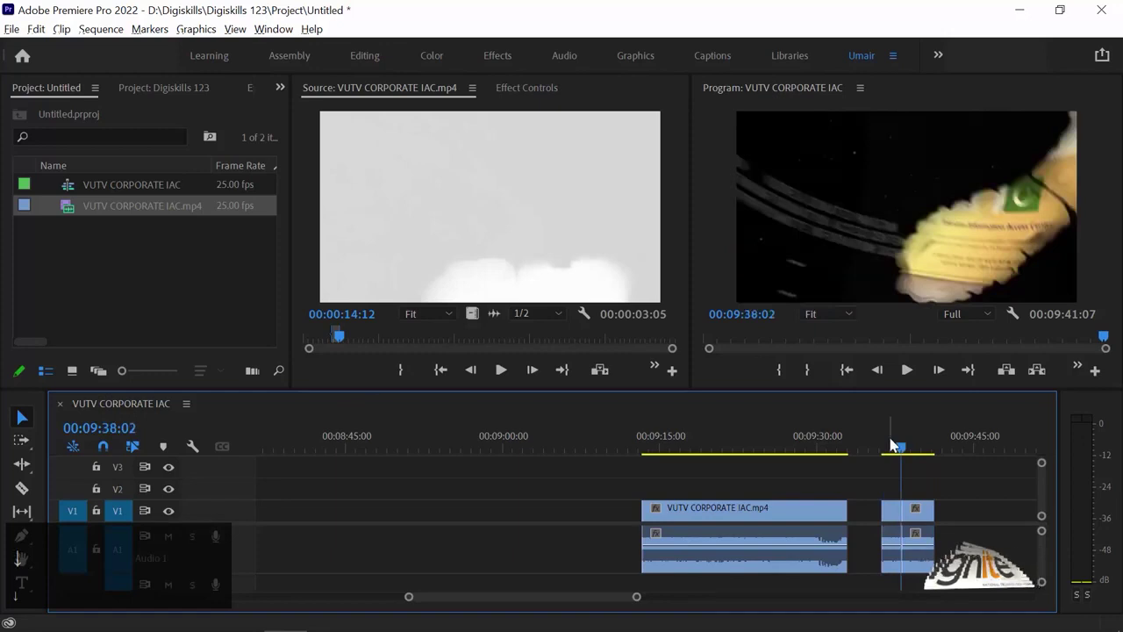
key(Up)
click(900, 513)
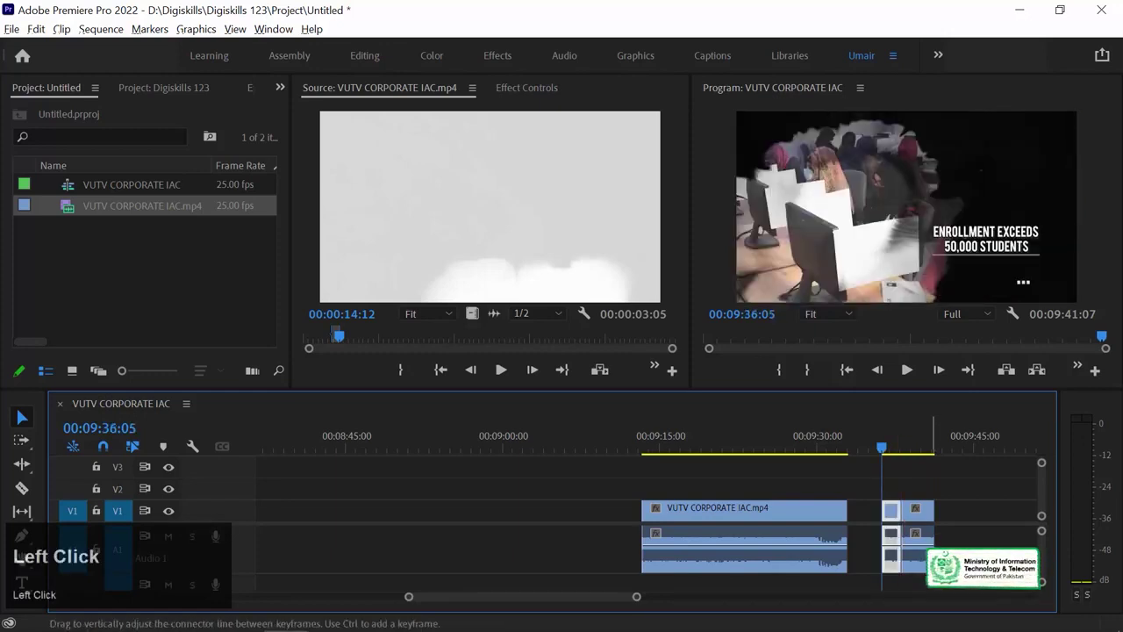